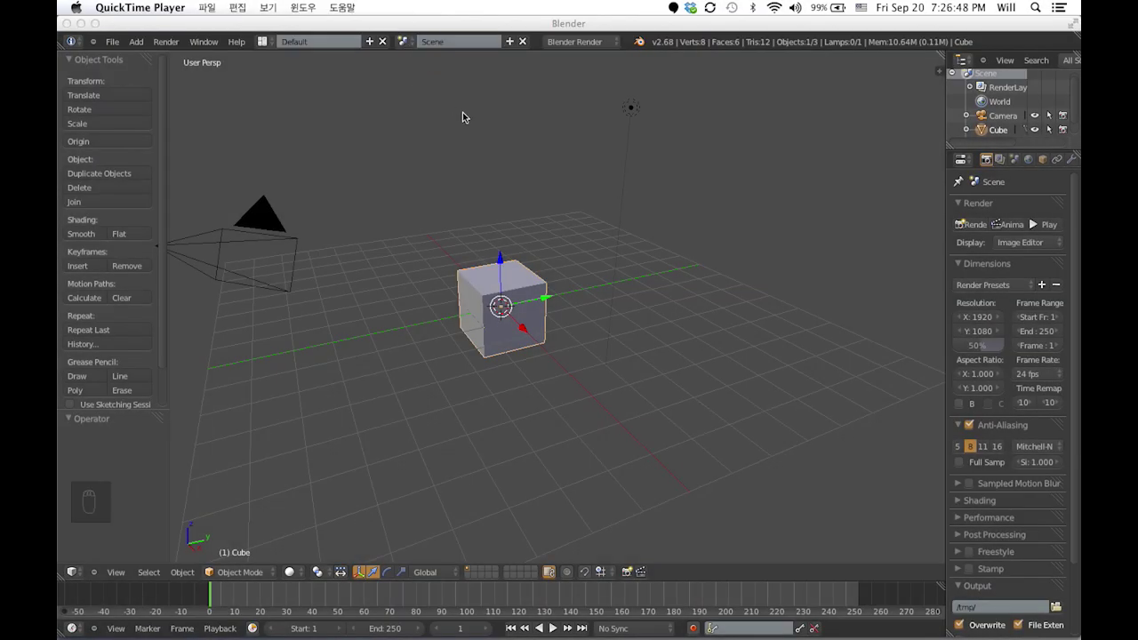
Delete the default cube and bring up the Add menu for a new mesh
drag(485, 271, 529, 262)
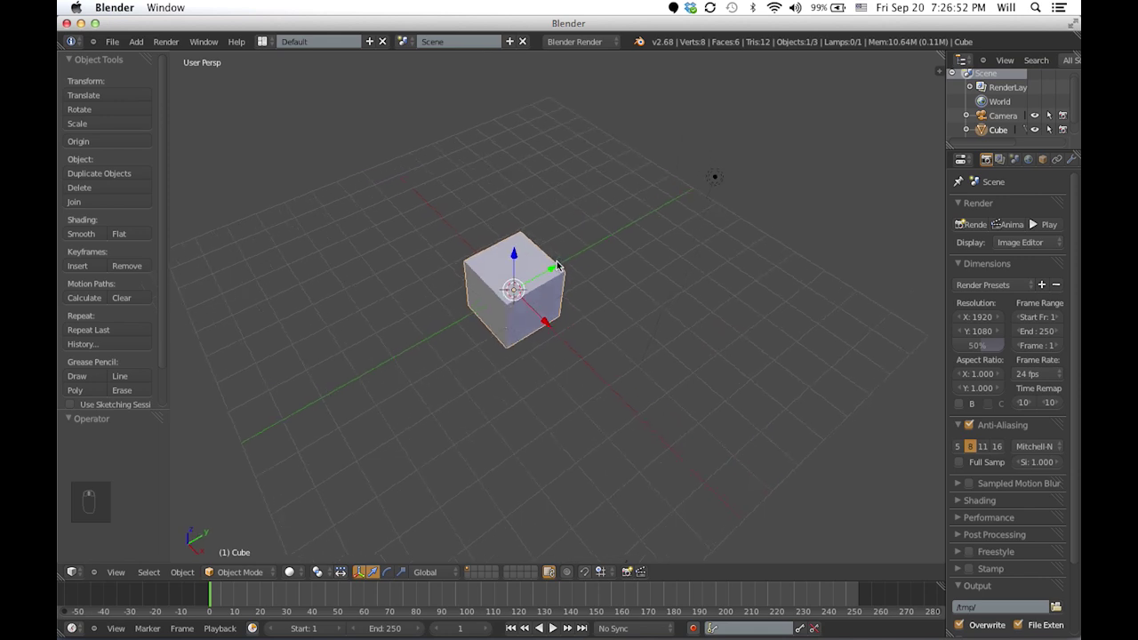
key(x)
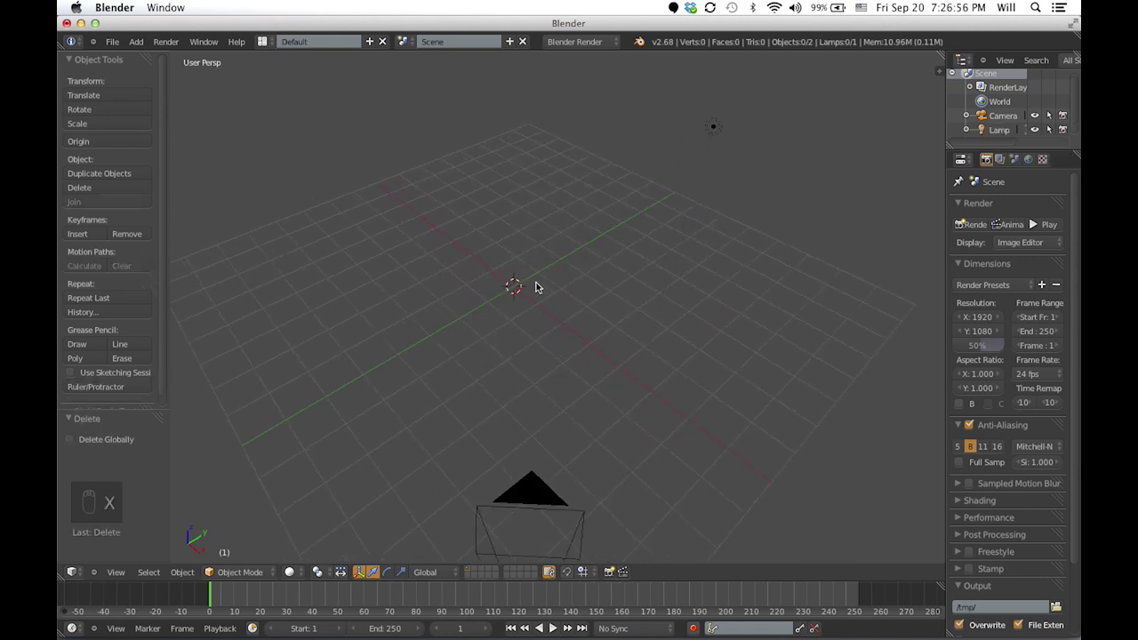
key(shift+a)
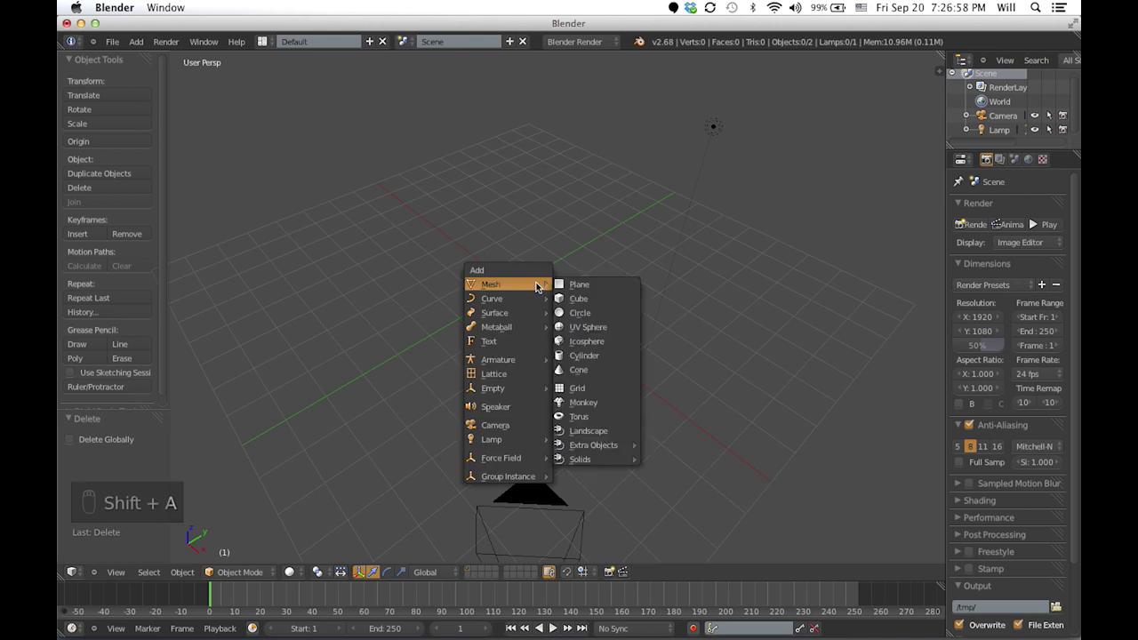
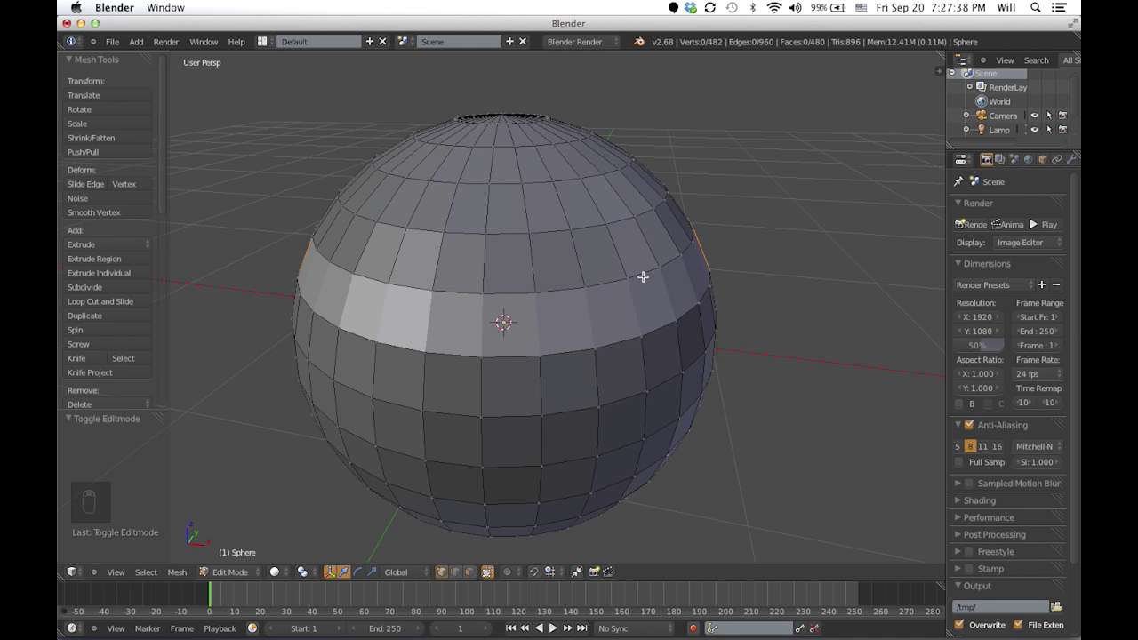
Select a face ring on the UV sphere, duplicate it and separate it as its own object
key(Tab)
key(Tab)
key(Tab)
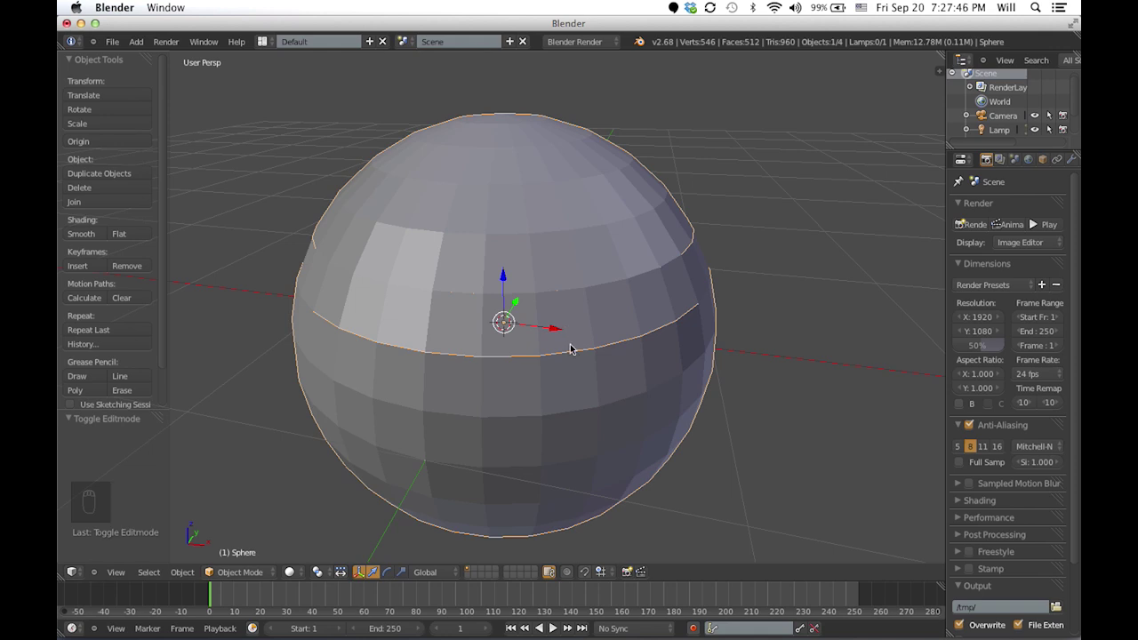
key(g)
Back in Object Mode, select the new ring object Sphere.001
drag(451, 359, 560, 321)
key(g)
drag(630, 321, 729, 241)
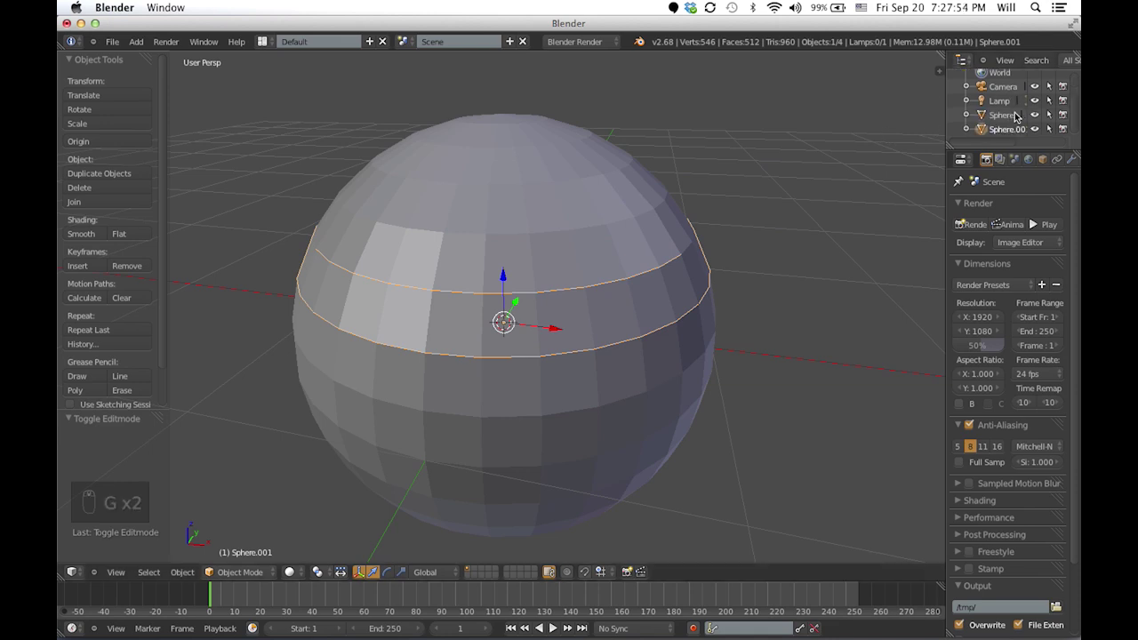
drag(1005, 110, 1004, 118)
drag(1004, 119, 569, 324)
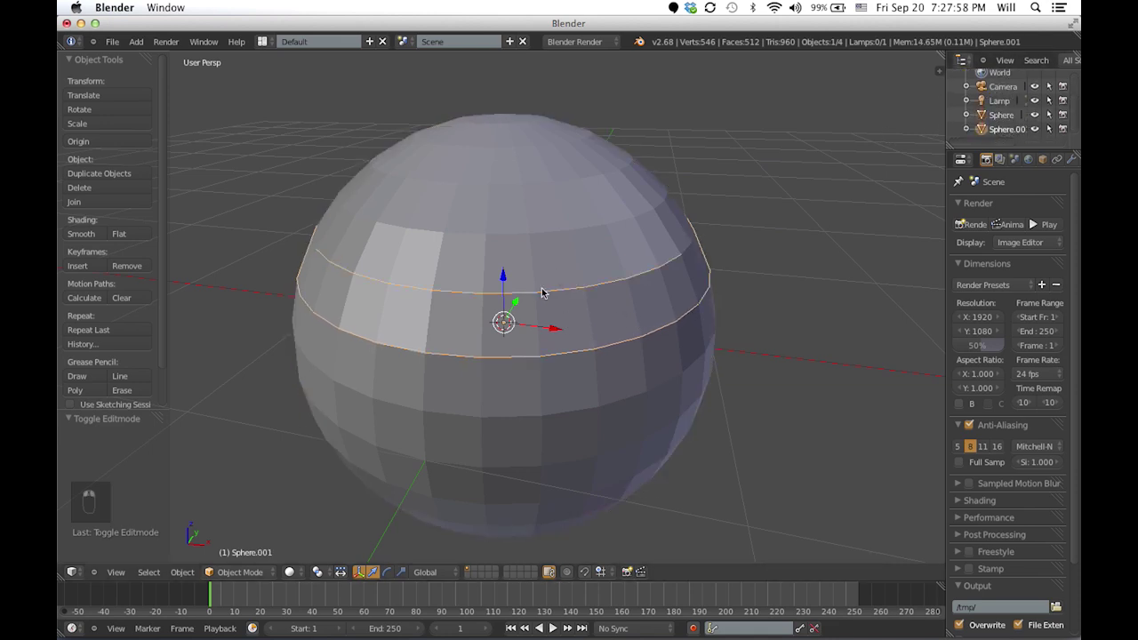
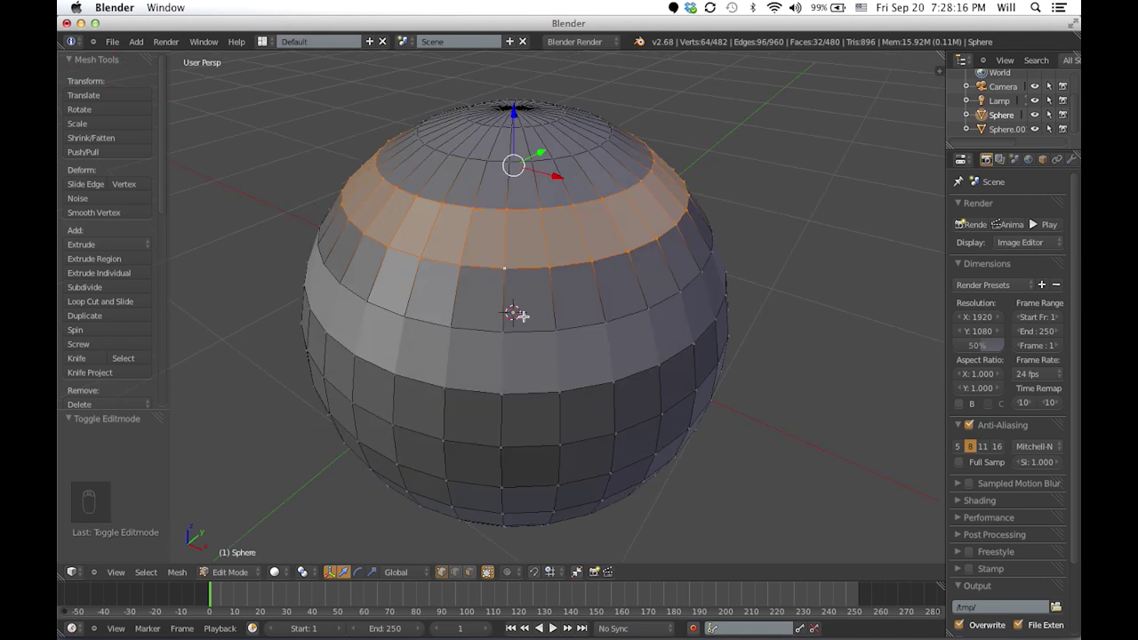
Separate the upper band of faces off the sphere as its own object
key(p)
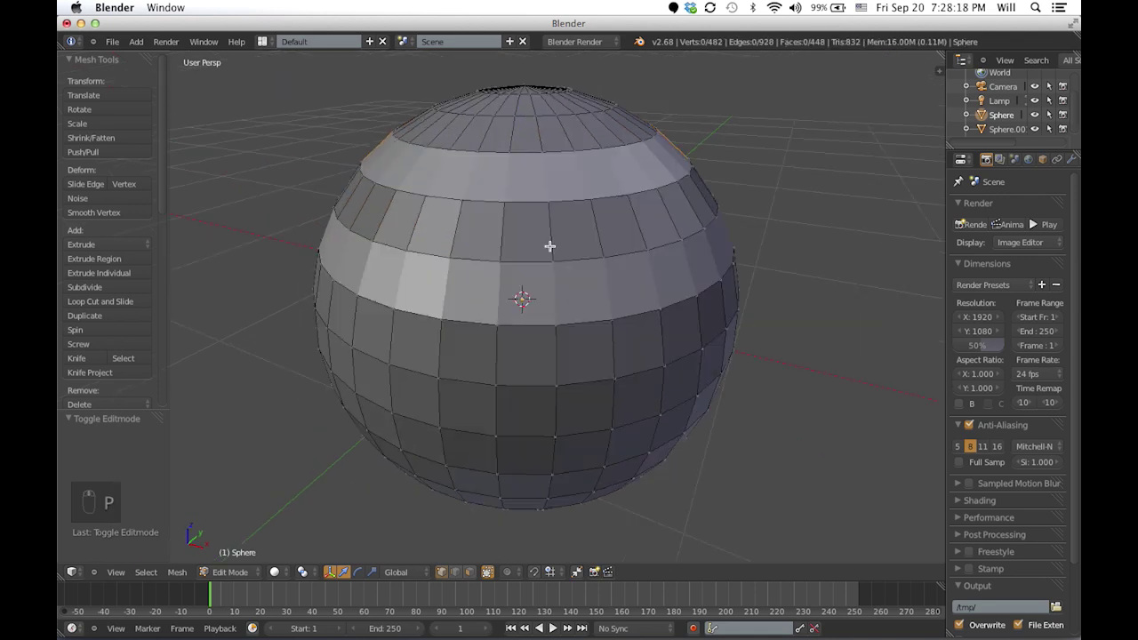
key(Tab)
key(Tab)
key(Tab)
key(Tab)
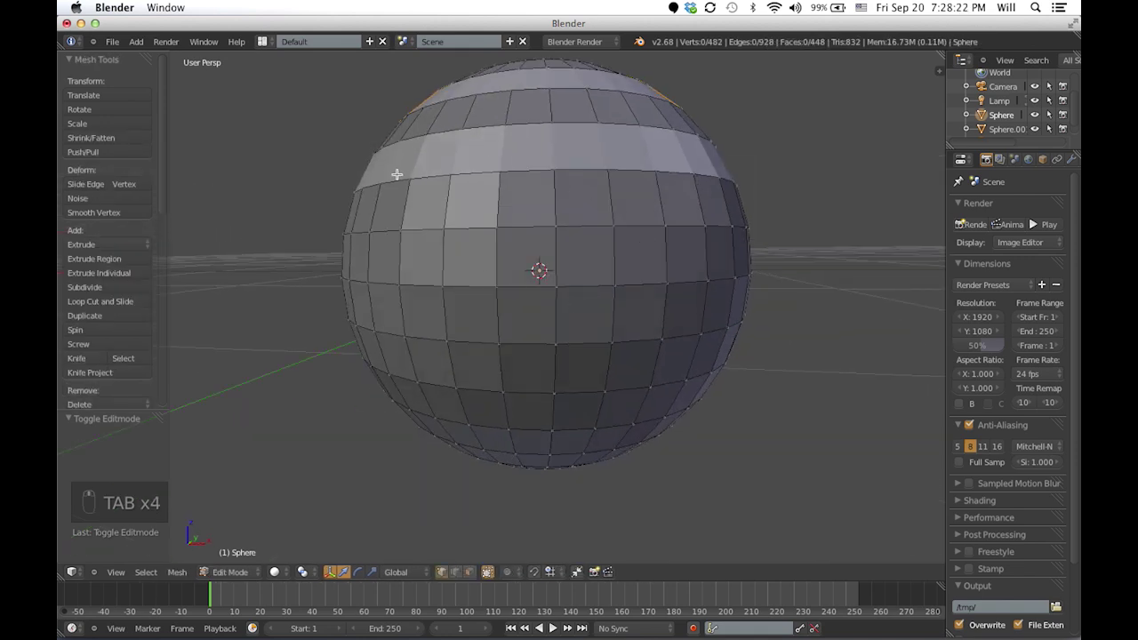
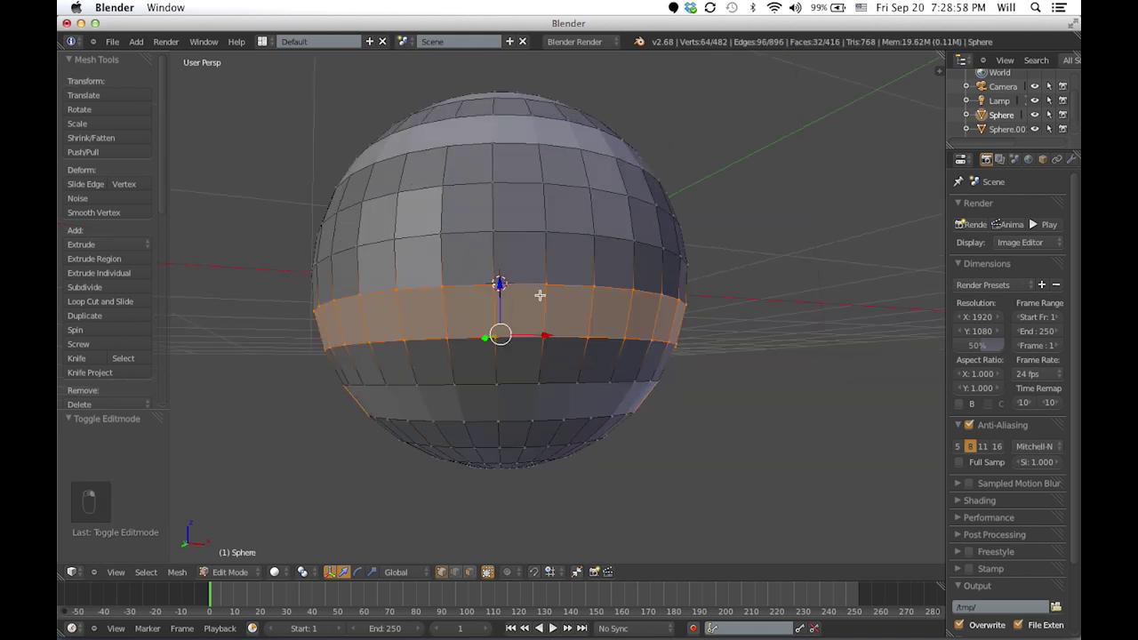
Separate the lower band too, return to Object Mode and shade the pieces smooth
key(p)
key(Tab)
click(87, 241)
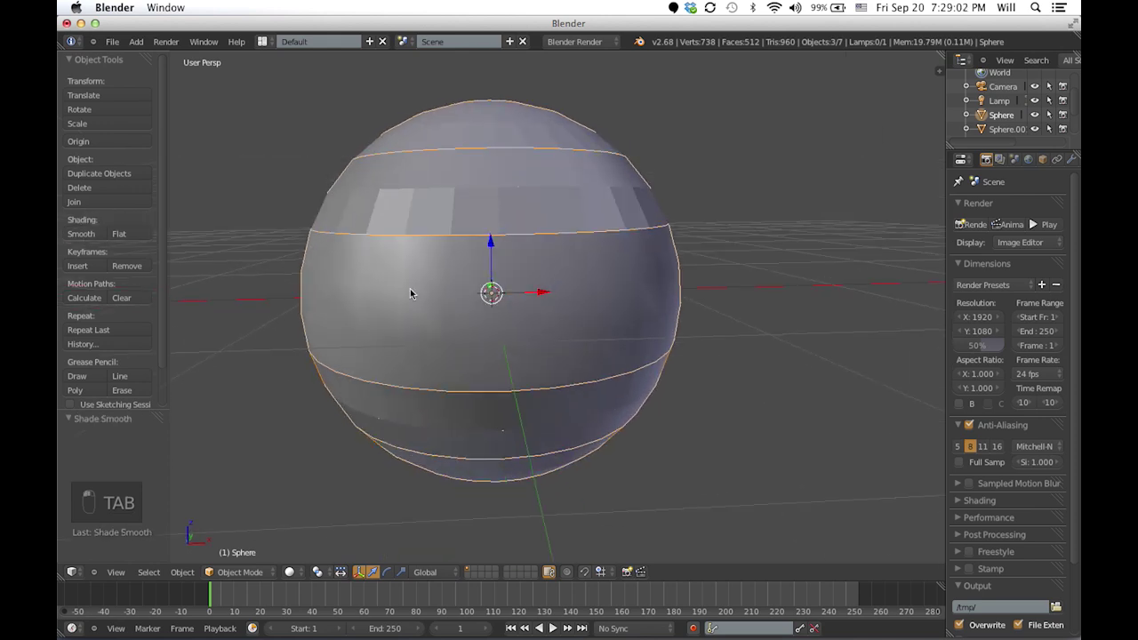
drag(446, 221, 474, 328)
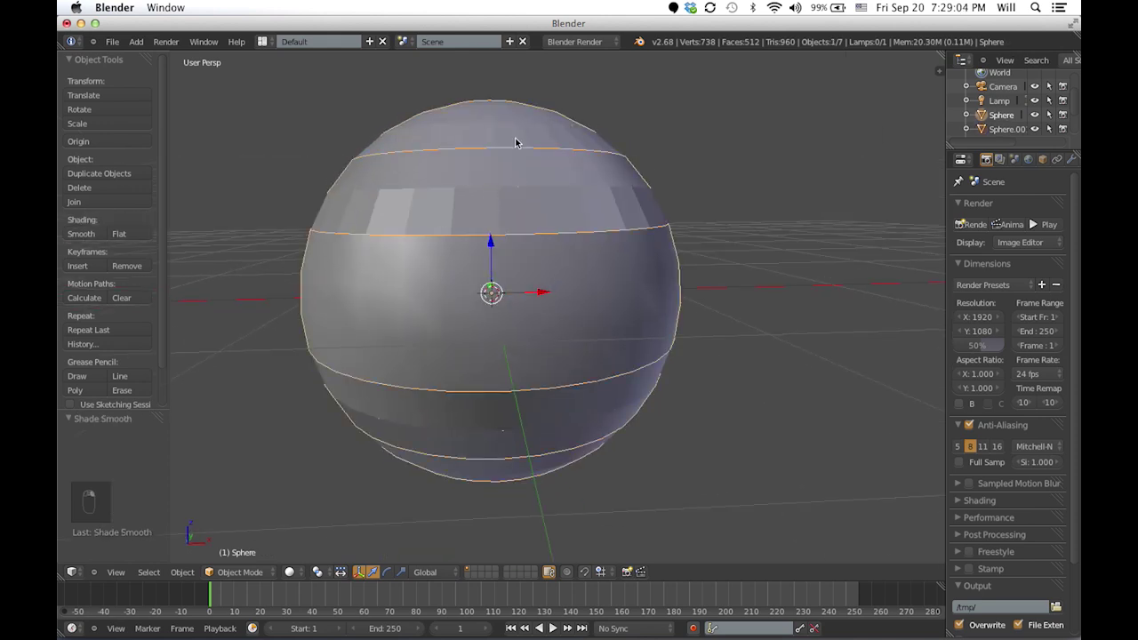
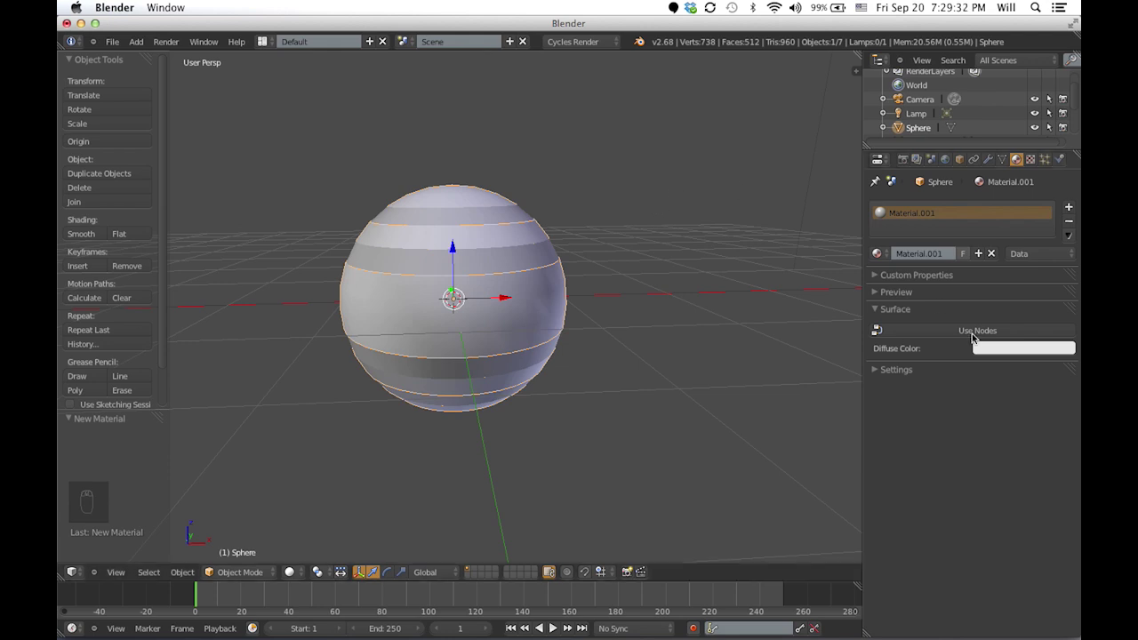
Enable nodes and make the surface a Mix Shader of Diffuse BSDF and Glossy BSDF
drag(603, 261, 562, 71)
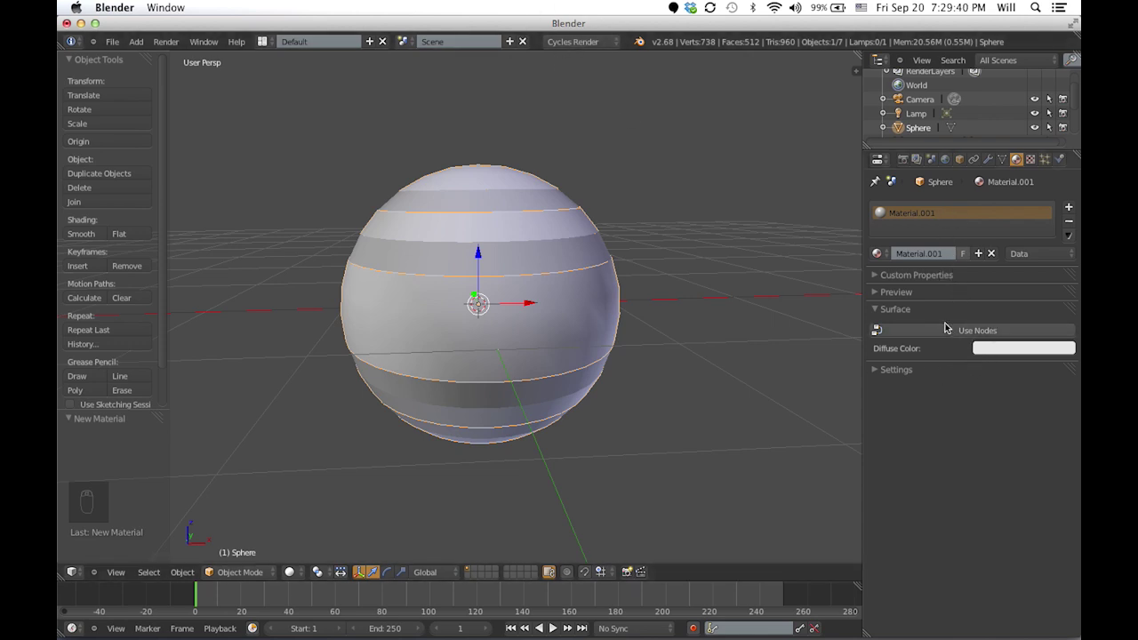
drag(955, 341, 524, 351)
drag(523, 350, 965, 329)
drag(965, 329, 1004, 325)
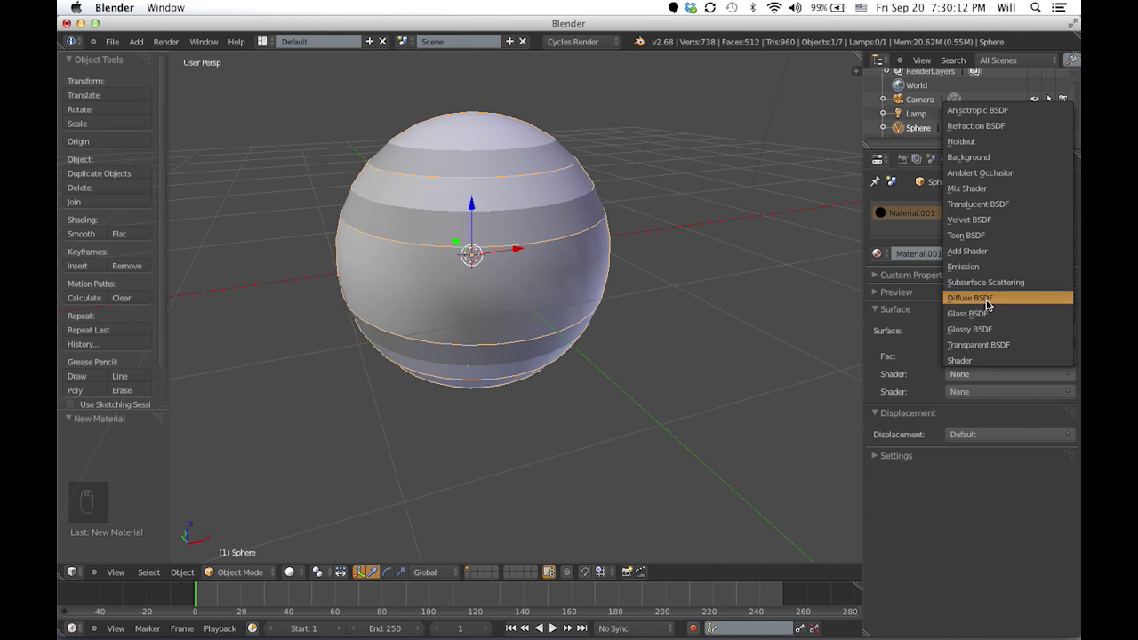
drag(1000, 448, 999, 409)
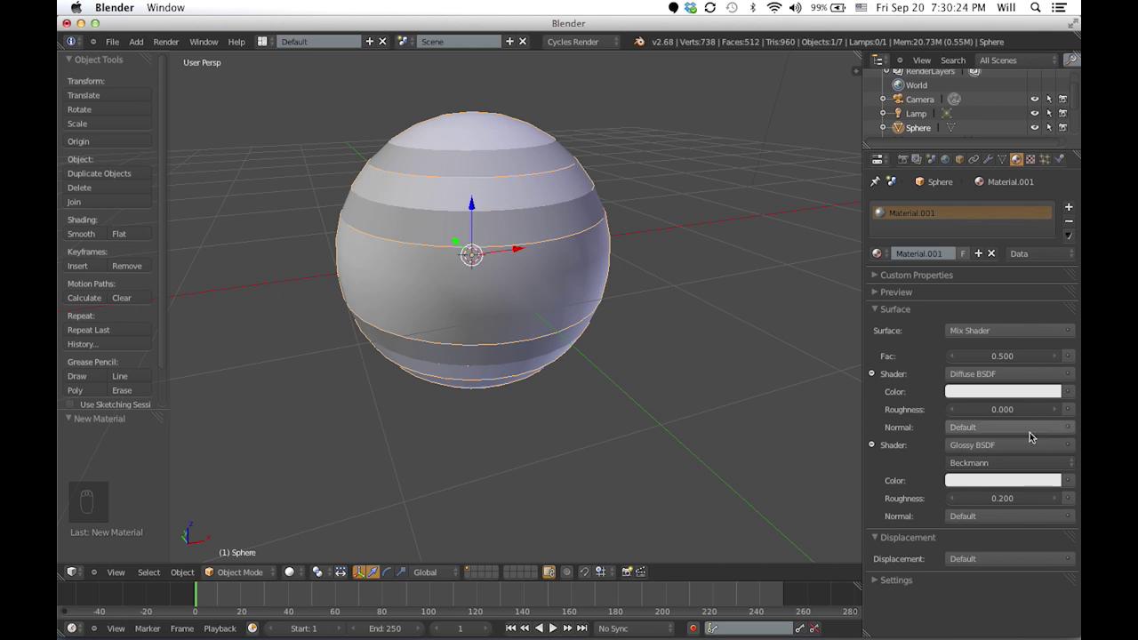
Set the diffuse colour of the sphere material to near black
drag(957, 500, 923, 505)
drag(923, 505, 777, 313)
drag(627, 291, 299, 492)
click(292, 573)
Preview the dark glossy sphere rendered, then return to solid view
drag(311, 472, 573, 307)
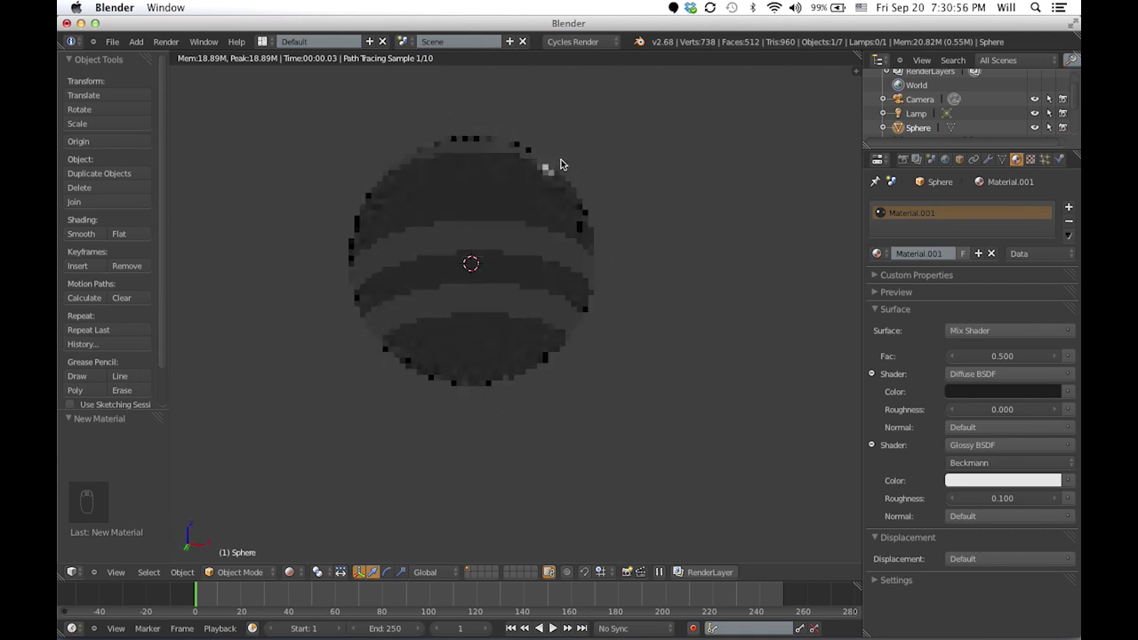
key(Tab)
key(Tab)
drag(280, 569, 280, 575)
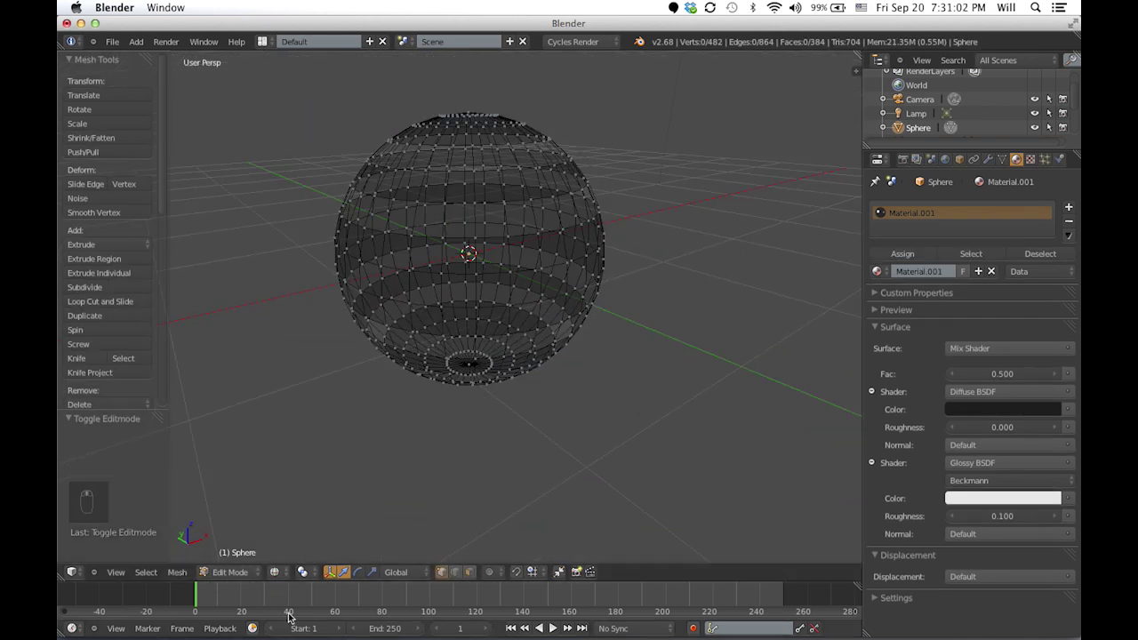
With the Light_Strips emission rings done, select all seven objects and move them together
key(Tab)
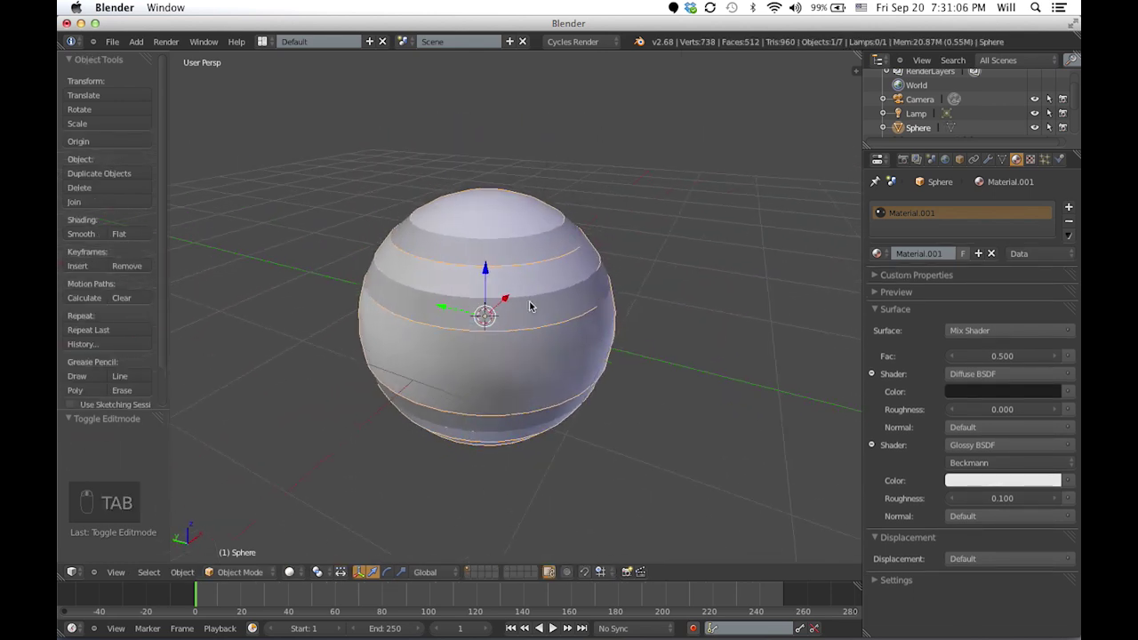
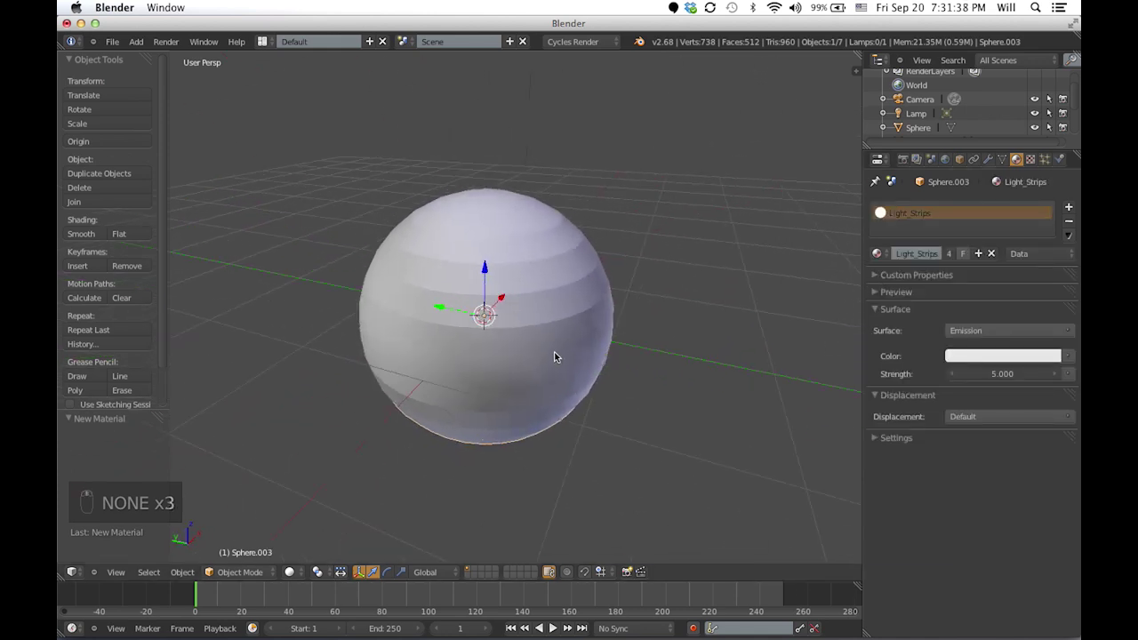
key(a)
key(a)
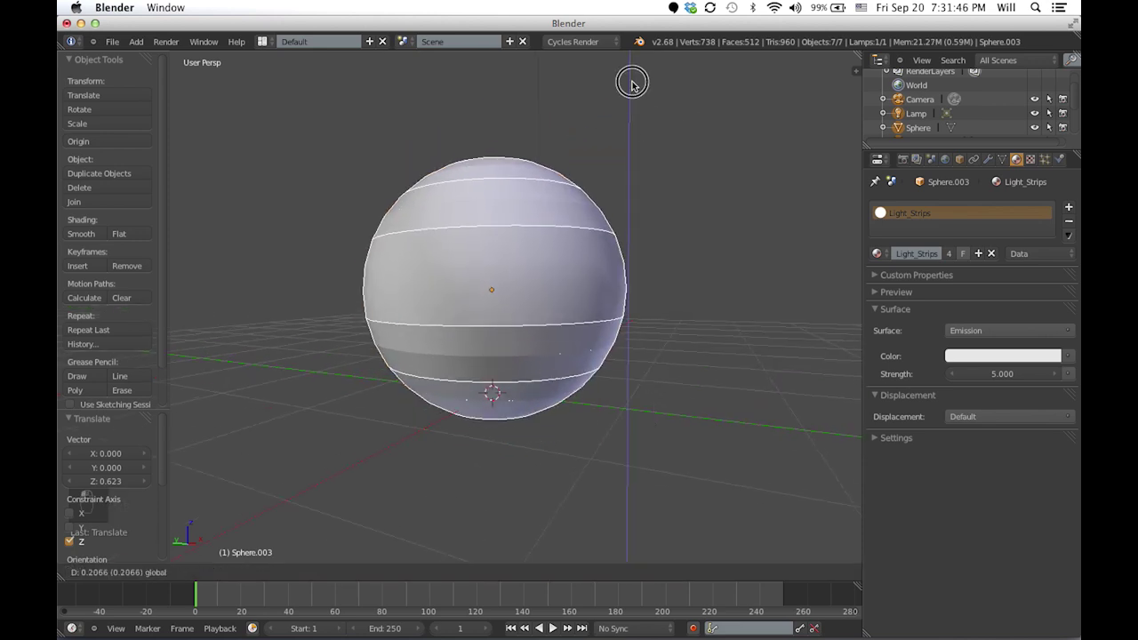
key(KP_5)
Scale the newly added plane up into a wide floor under the sphere
key(KP_1)
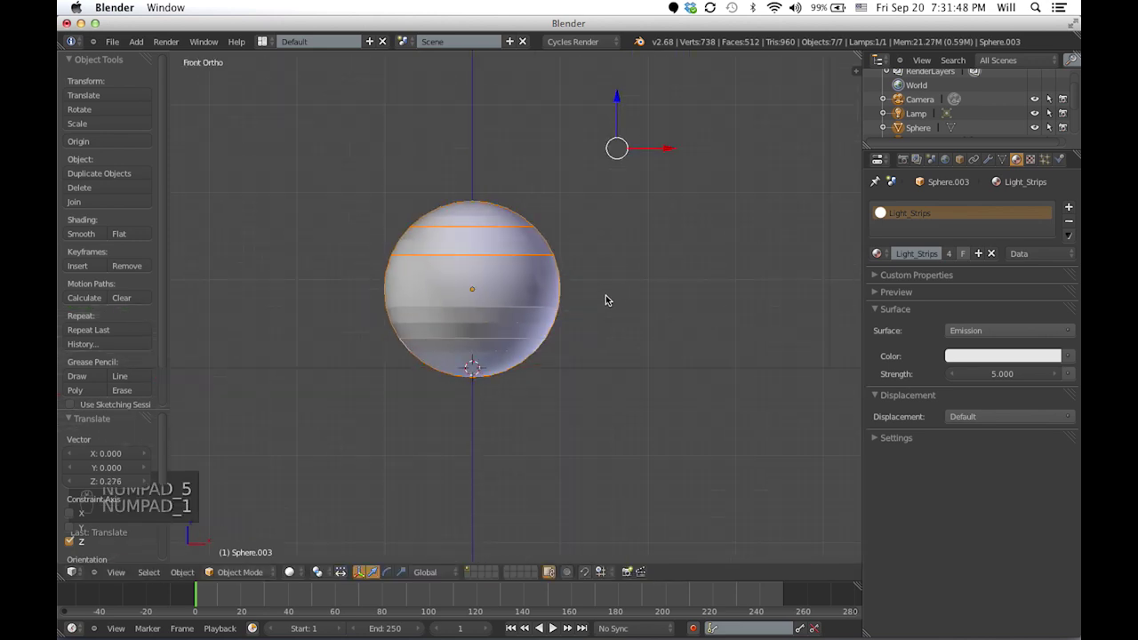
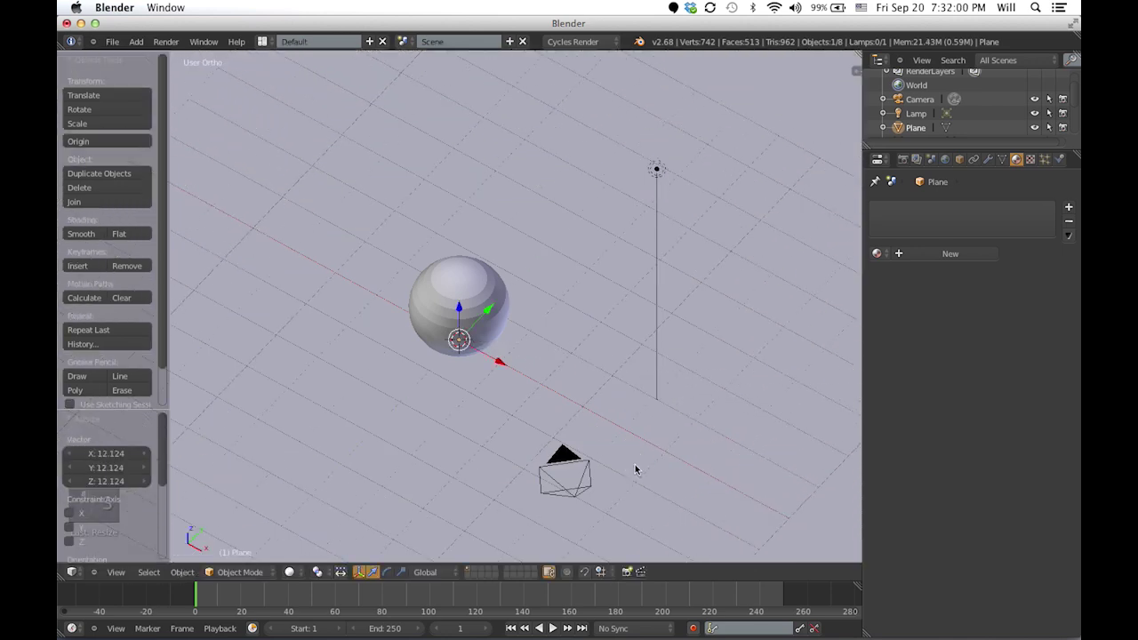
key(s)
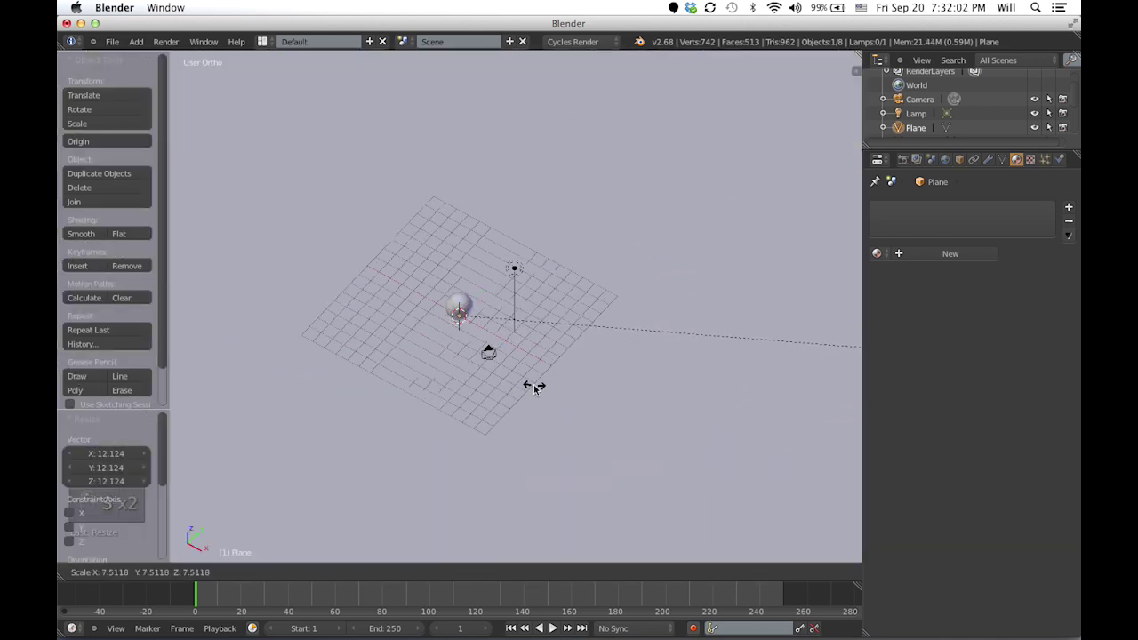
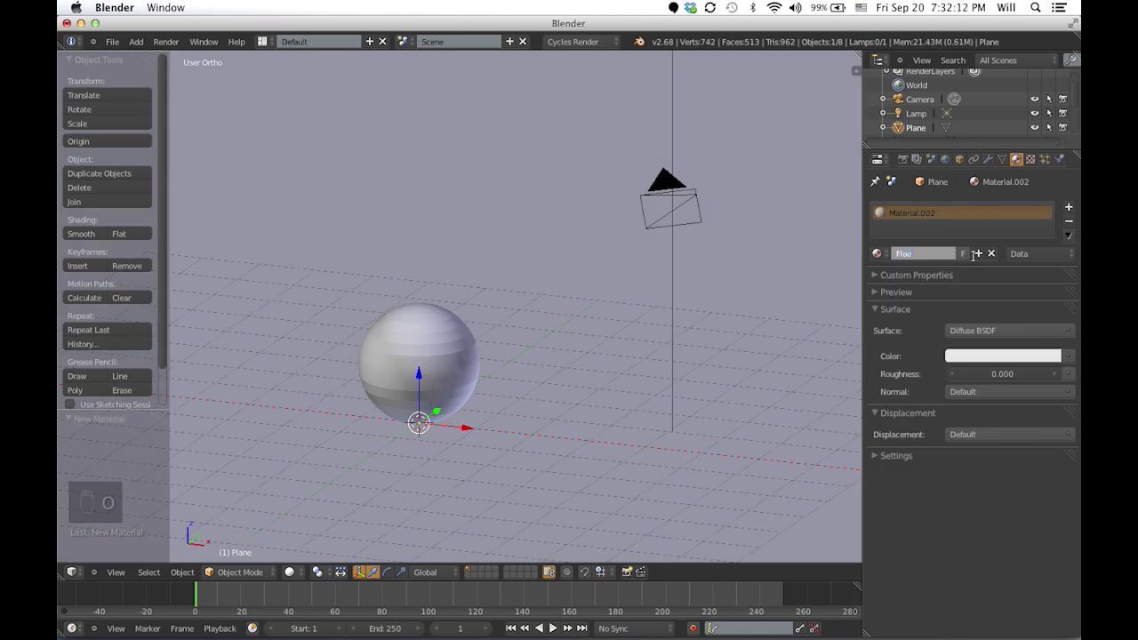
Set the Floor material's surface to Glossy BSDF and inspect the floor from low and high angles
drag(1017, 336, 894, 379)
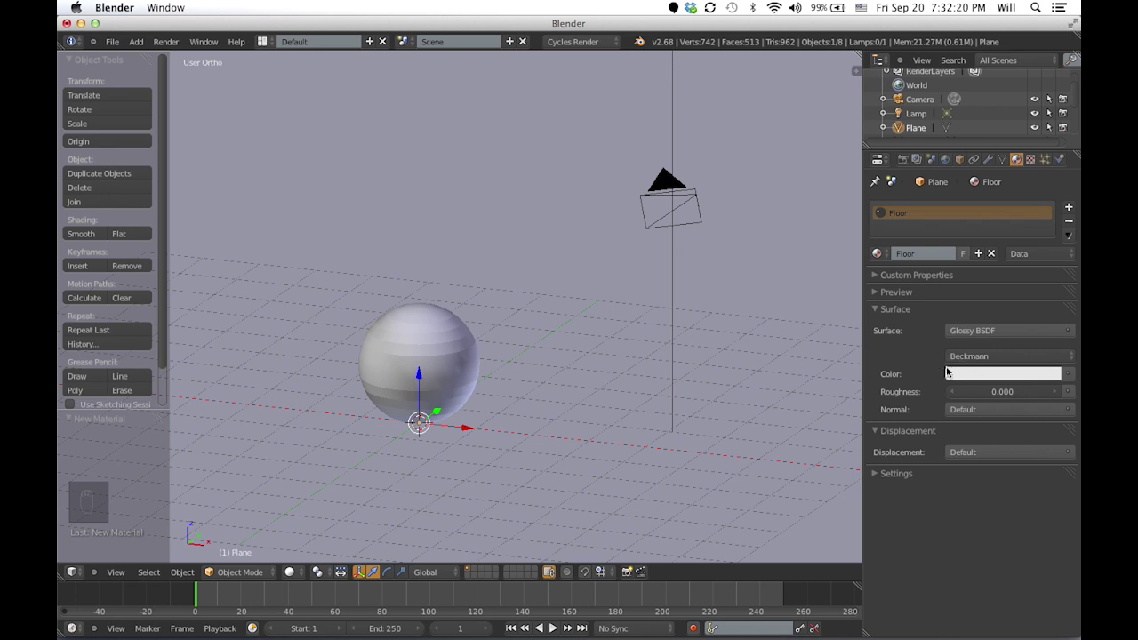
drag(633, 356, 616, 315)
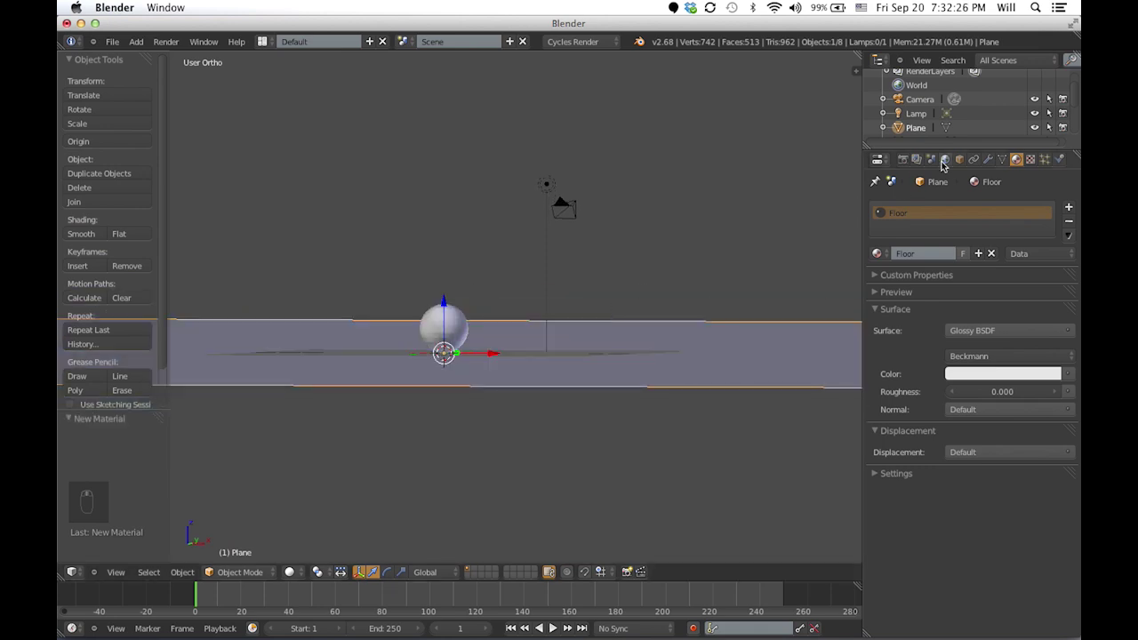
drag(948, 160, 676, 250)
drag(676, 250, 633, 267)
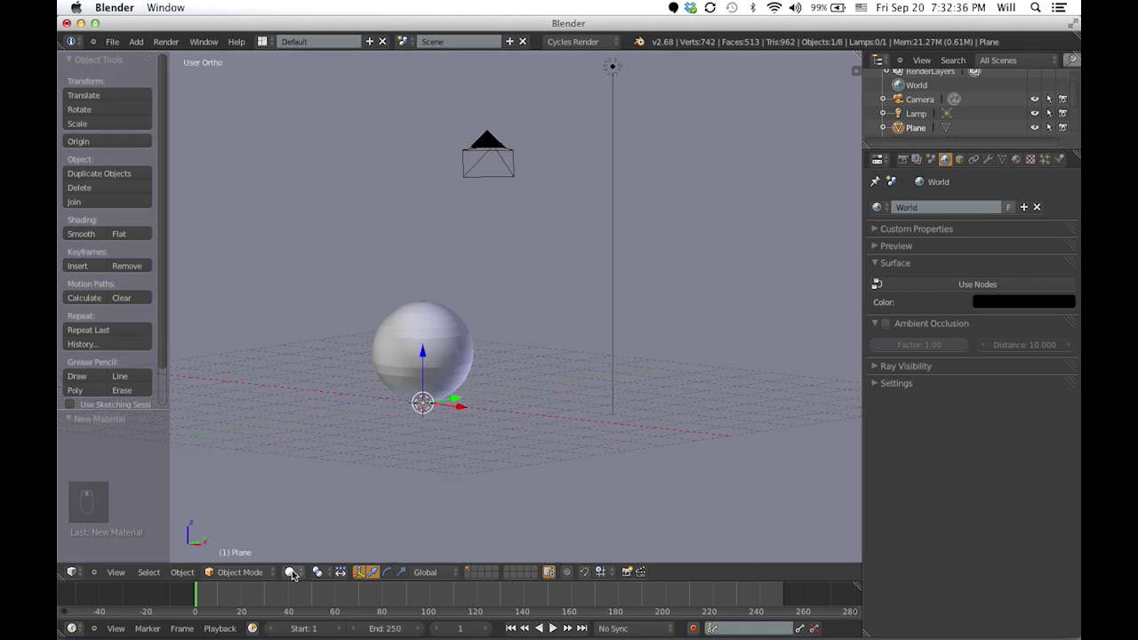
drag(294, 577, 324, 478)
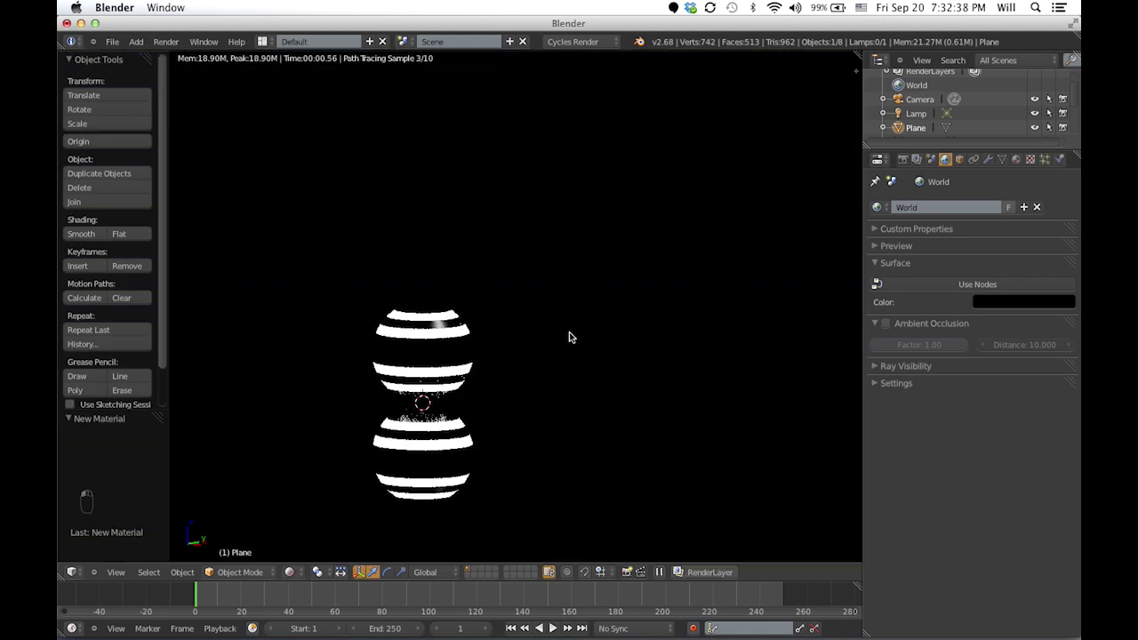
drag(623, 275, 562, 310)
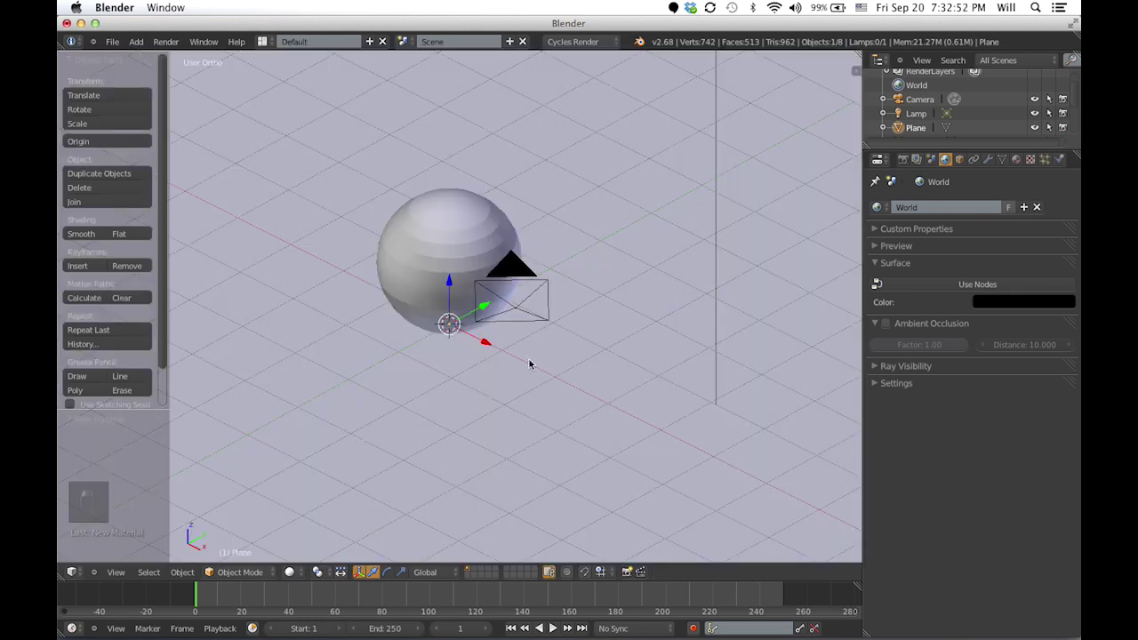
Delete the lamp so only the emissive stripes light the scene
middle_click(610, 336)
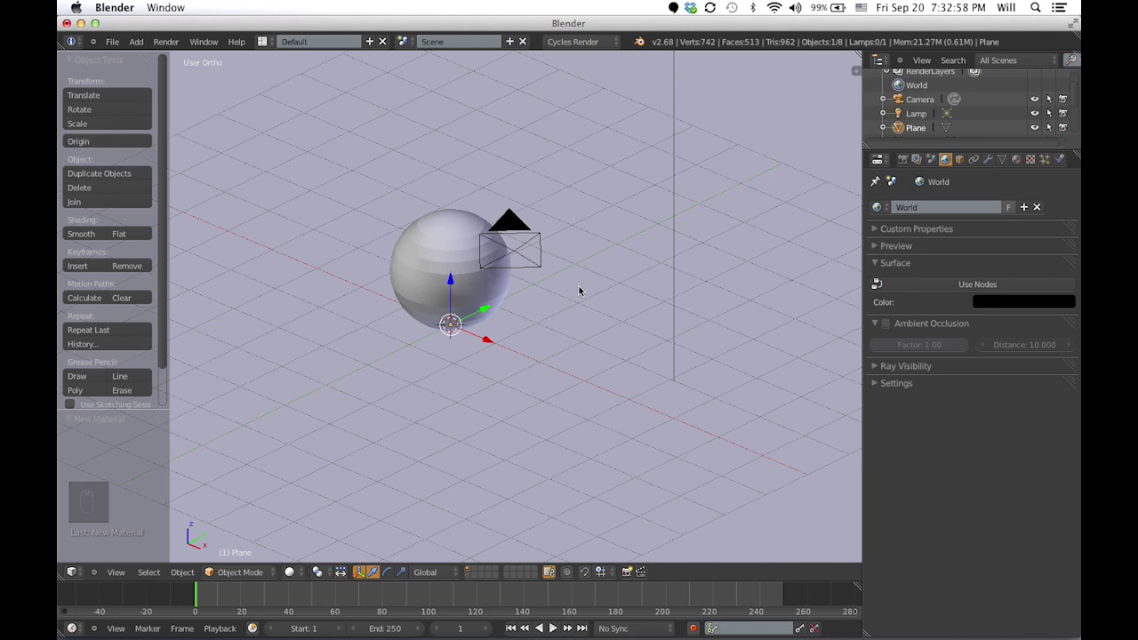
key(x)
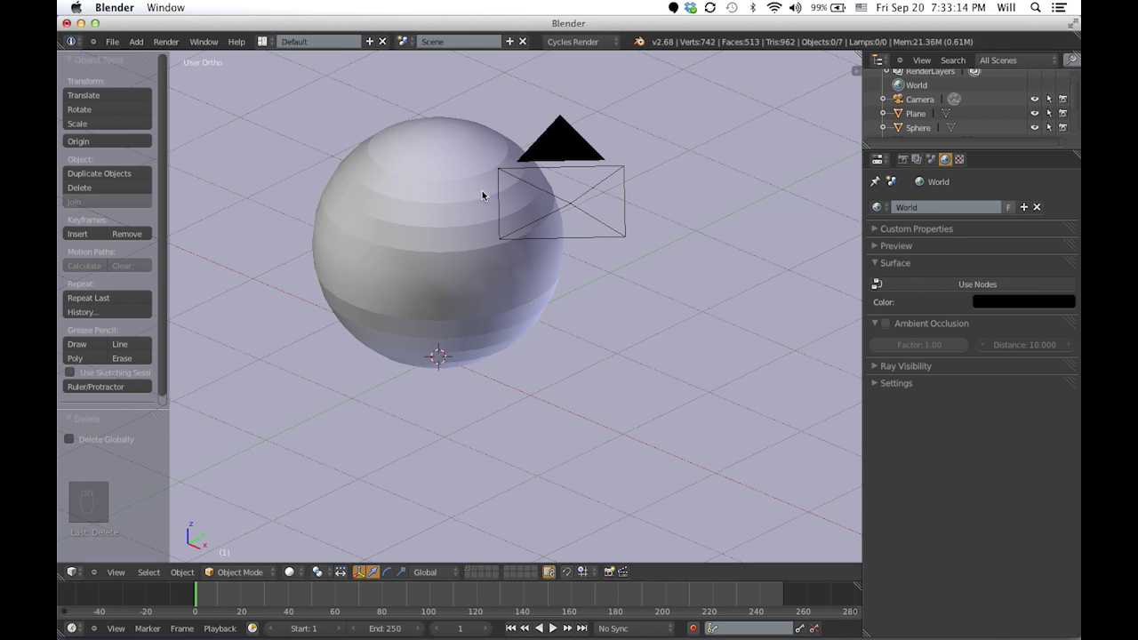
Zoom in on the striped sphere in the 3D view
drag(407, 242, 446, 229)
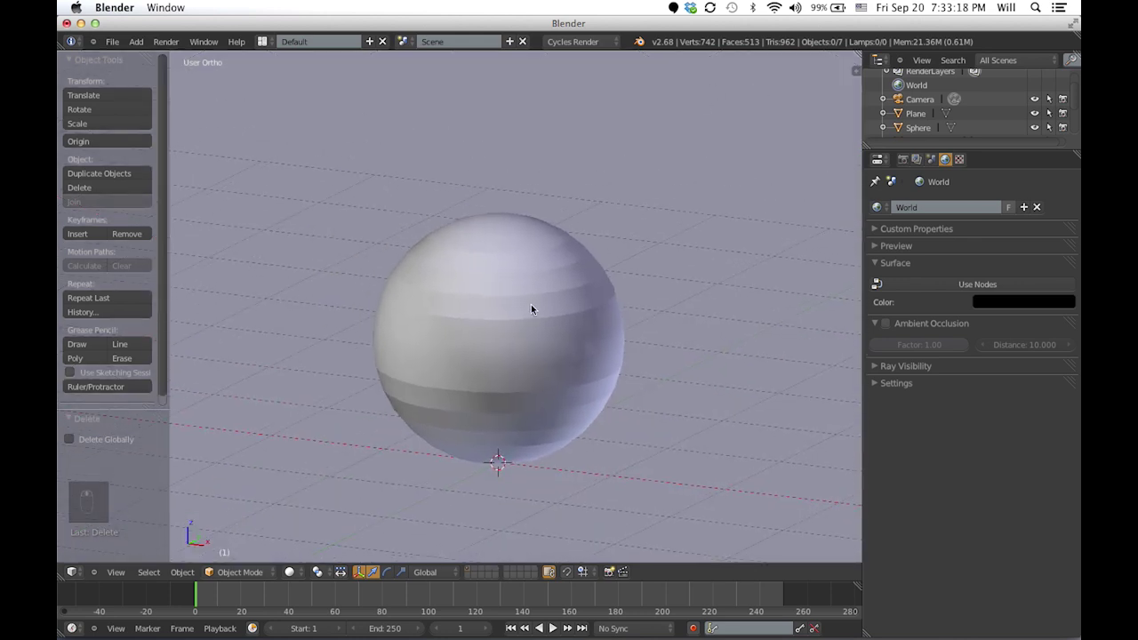
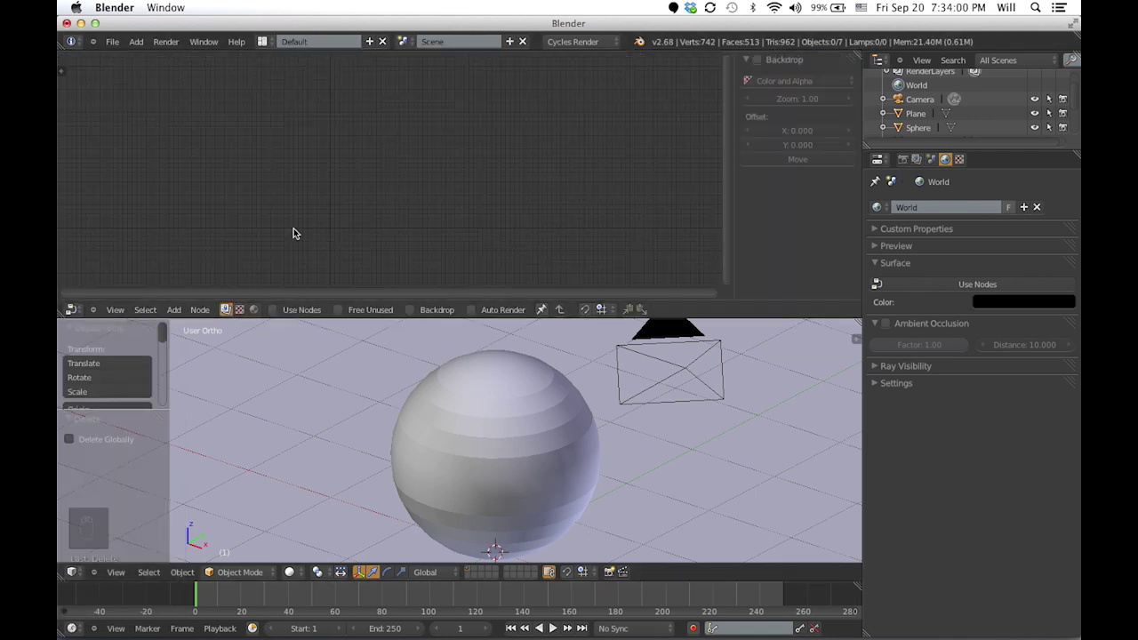
Switch to the Compositing layout with Use Nodes and Backdrop enabled
drag(270, 41, 265, 41)
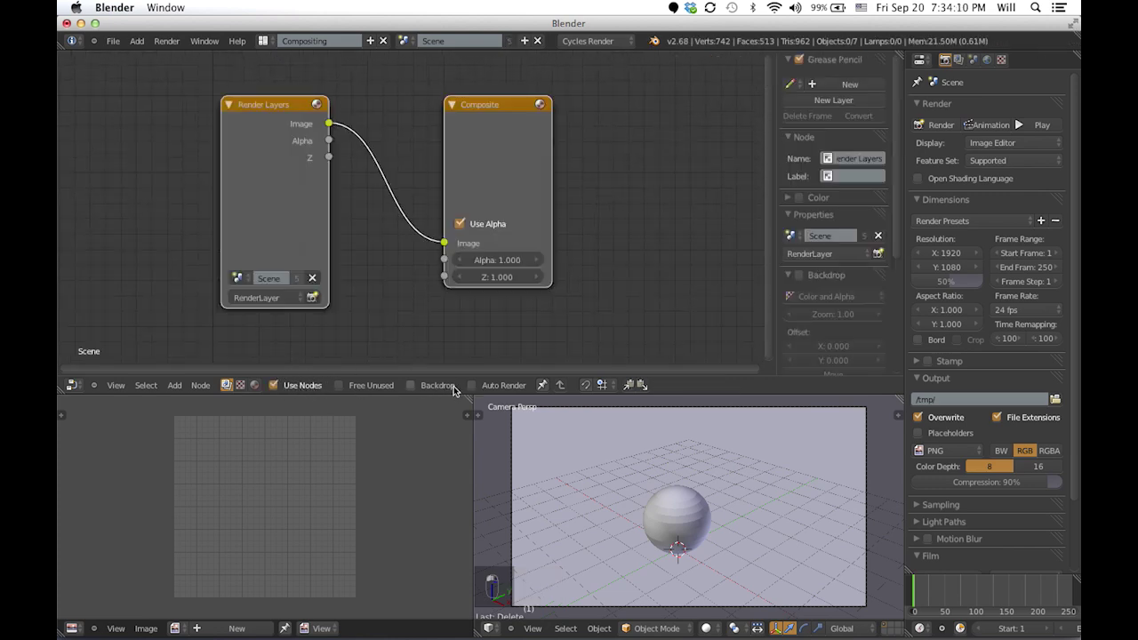
Set the Glare node to Fog Glow at High quality feeding the Composite output, then return to Default layout
drag(590, 437, 619, 502)
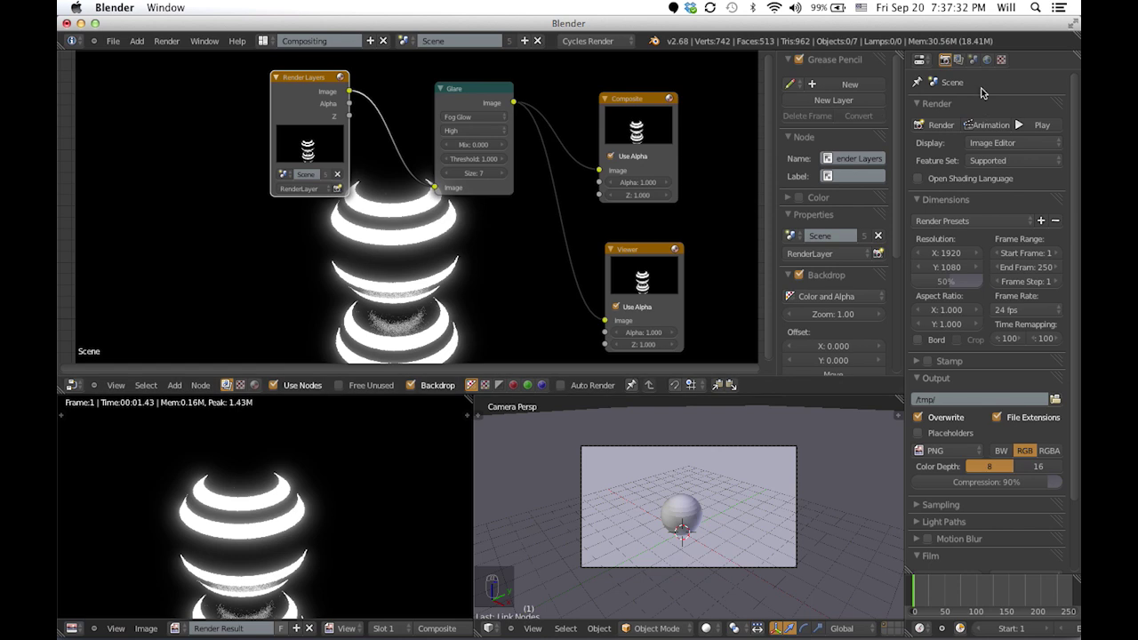
drag(694, 447, 745, 459)
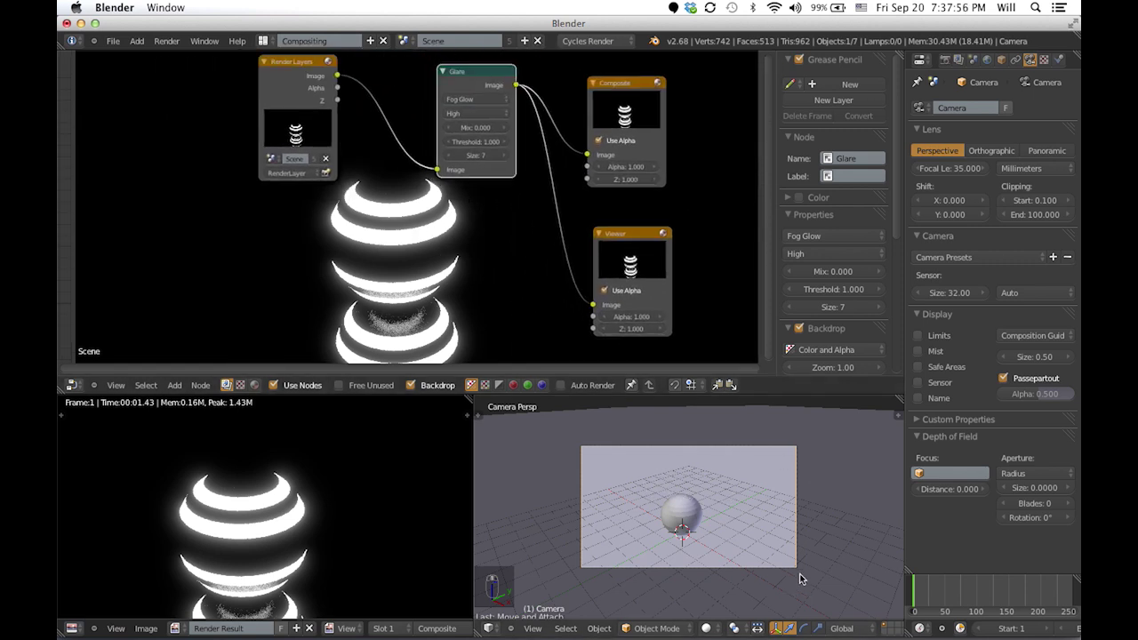
drag(751, 521, 649, 461)
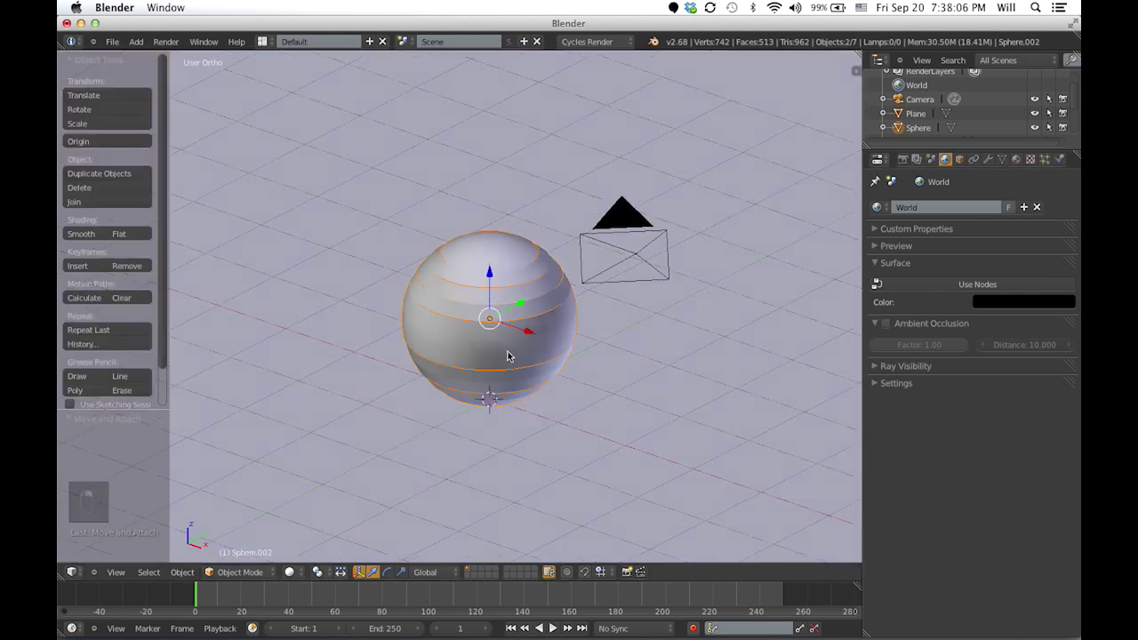
Select all parts of the striped sphere, duplicate it and slide the copy along the floor in top view
key(a)
key(b)
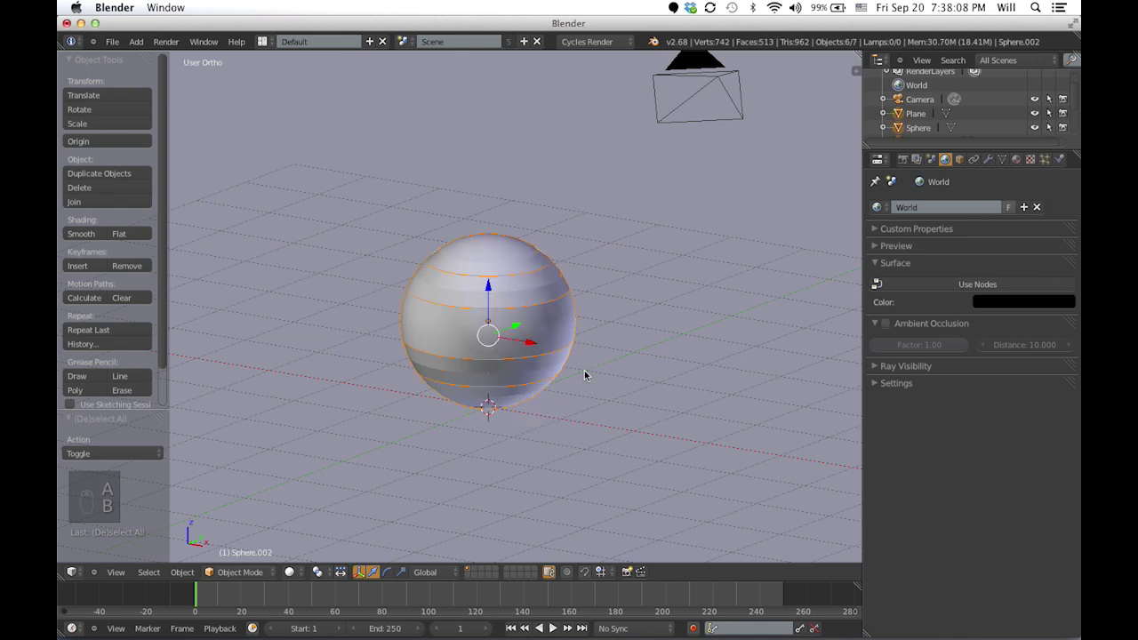
key(KP_7)
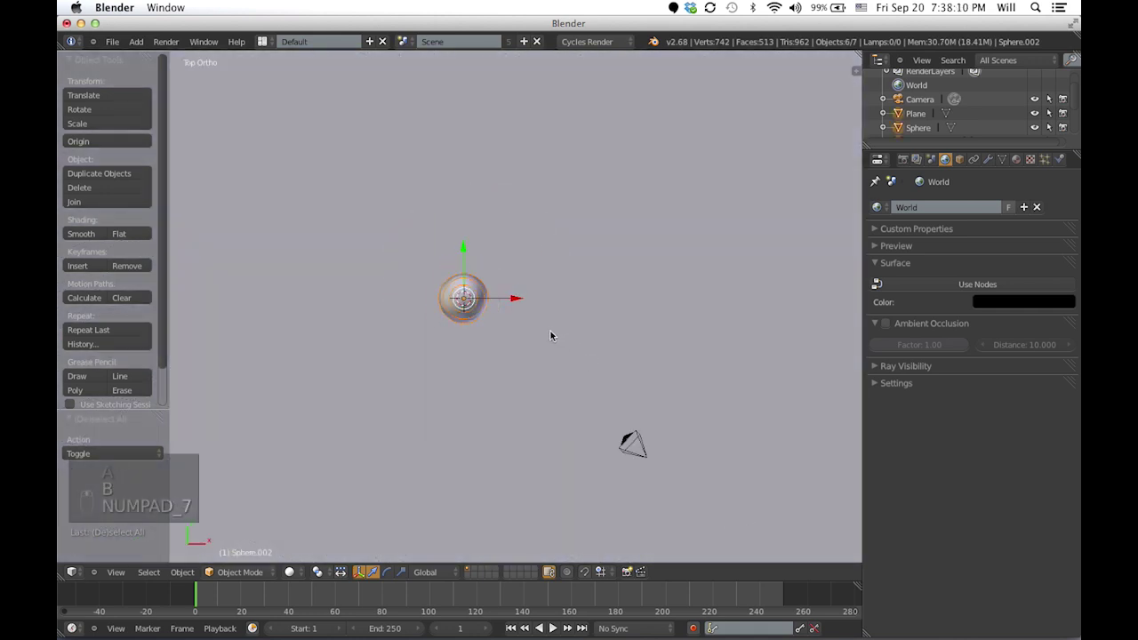
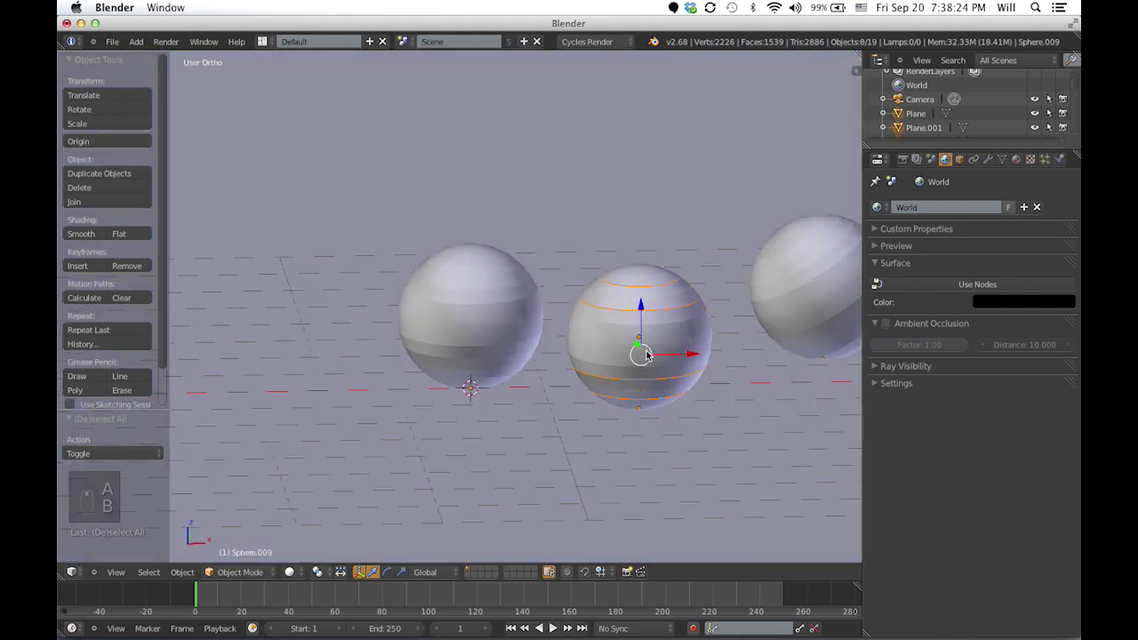
key(KP_1)
key(b)
key(ctrl+KP_3)
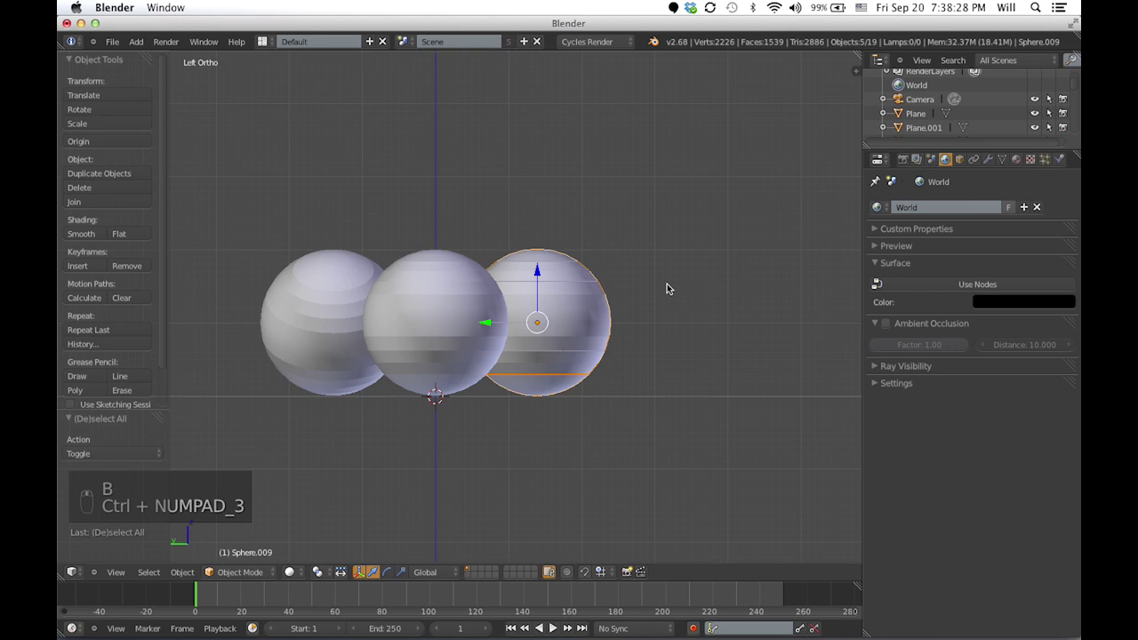
Check the copies from side and top views and rotate the selected sphere copy
key(r)
key(KP_7)
key(r)
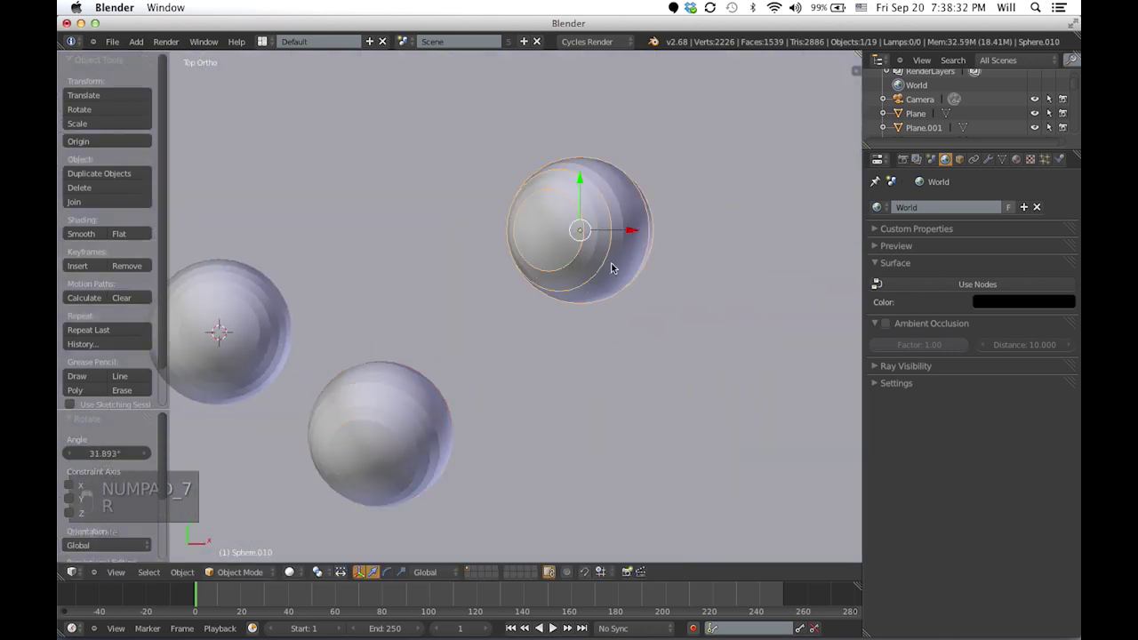
Look through the camera and shift it to frame the striped spheres on the floor
key(a)
drag(615, 234, 639, 211)
key(KP_1)
key(b)
drag(631, 324, 572, 323)
key(KP_7)
Return to camera view and show a live rendered preview of the scene
key(KP_0)
key(g)
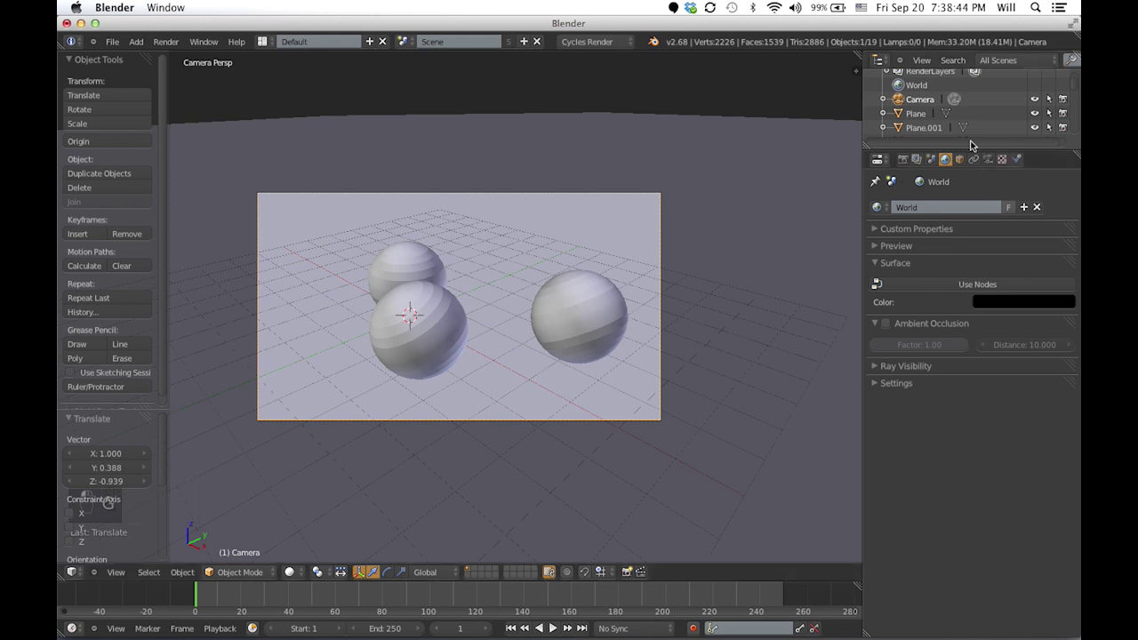